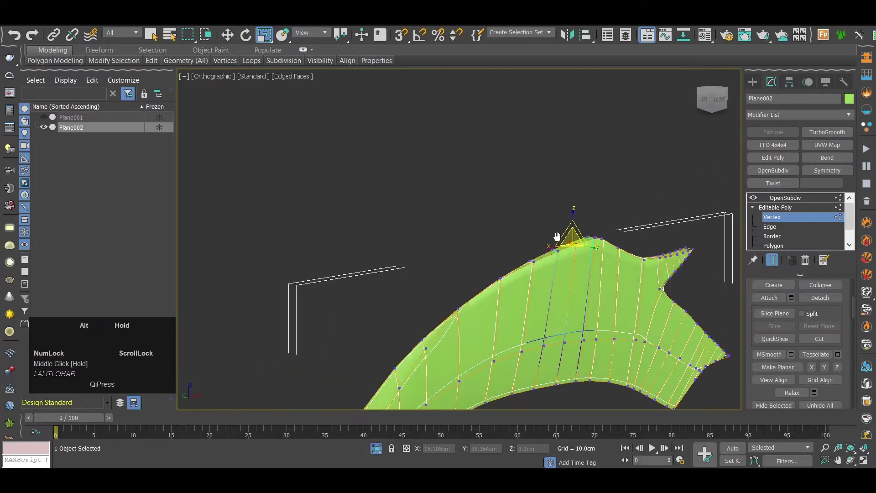
Zoom in on the claw while viewing its smooth subdivided surface
{"action": "scroll", "scroll_direction": "up", "scroll_amount": 3}
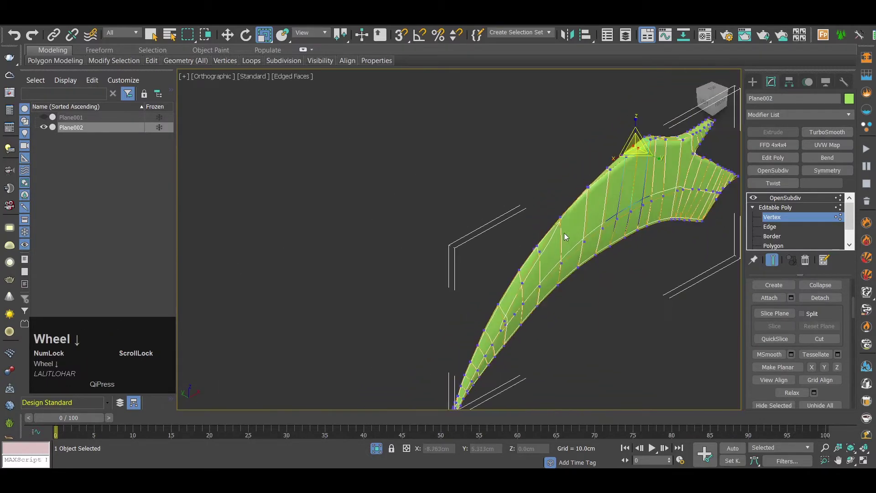
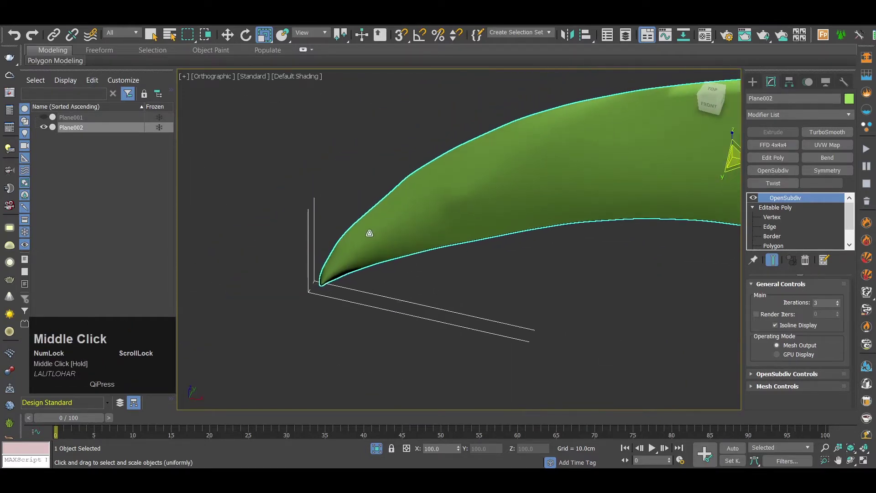
Orbit to the claw's forked end and enter Vertex level on the Editable Poly
{"action": "scroll", "scroll_direction": "down", "scroll_amount": 3}
{"action": "left_click_drag", "start_coordinate": [380, 260], "coordinate": [560, 238]}
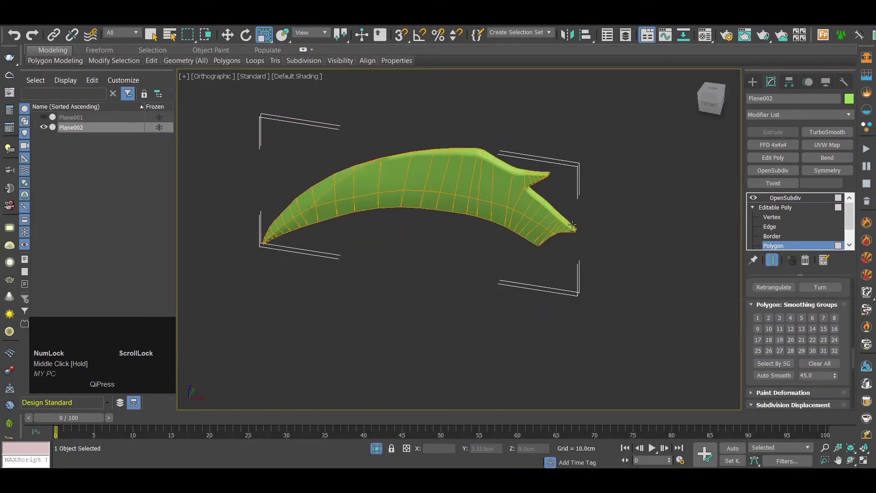
{"action": "scroll", "scroll_direction": "up", "scroll_amount": 3}
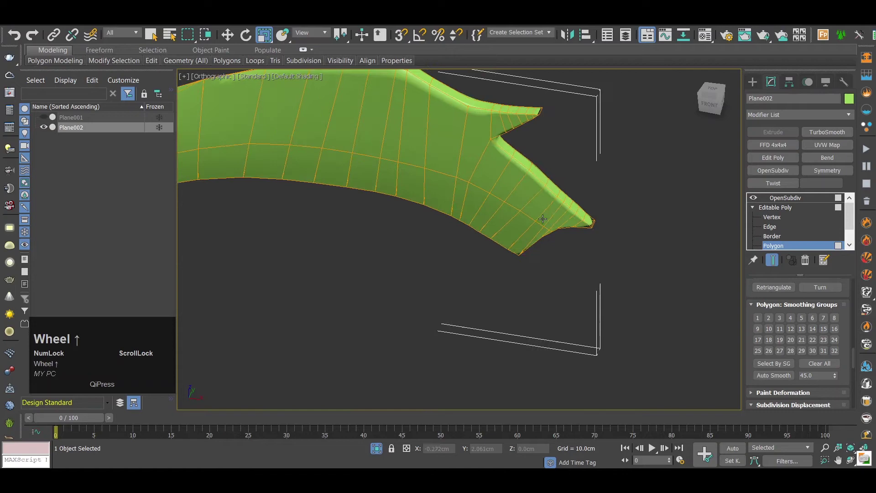
{"action": "scroll", "scroll_direction": "up", "scroll_amount": 3}
{"action": "left_click", "coordinate": [787, 220]}
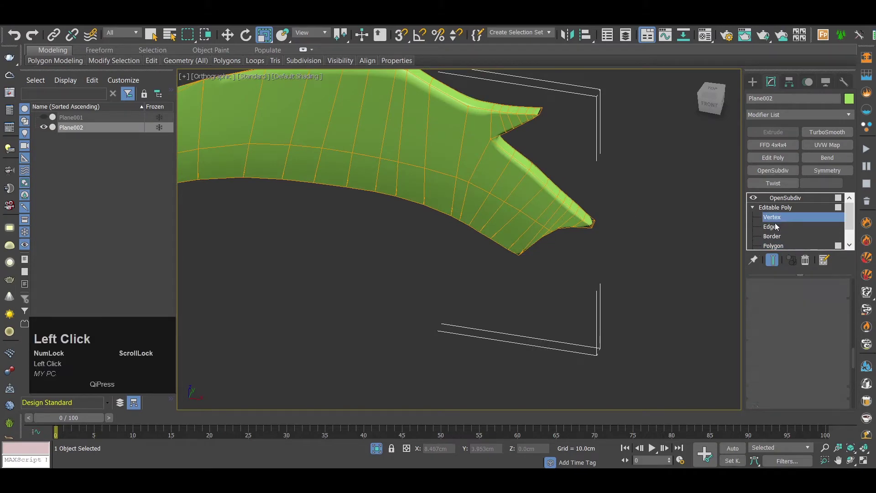
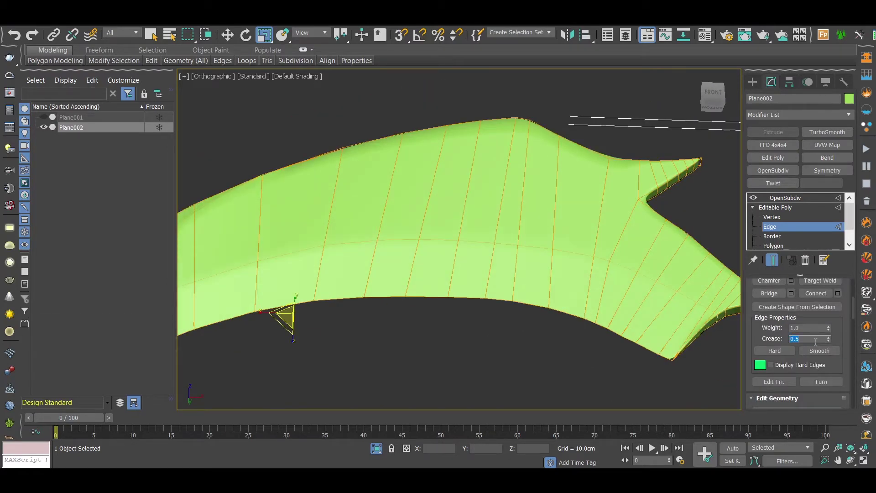
Inspect the creased rim from the tip across the whole claw, then show the OpenSubdiv result
{"action": "scroll", "scroll_direction": "down", "scroll_amount": 3}
{"action": "middle_click", "coordinate": [532, 216]}
{"action": "scroll", "scroll_direction": "up", "scroll_amount": 3}
{"action": "left_click_drag", "start_coordinate": [372, 246], "coordinate": [383, 272]}
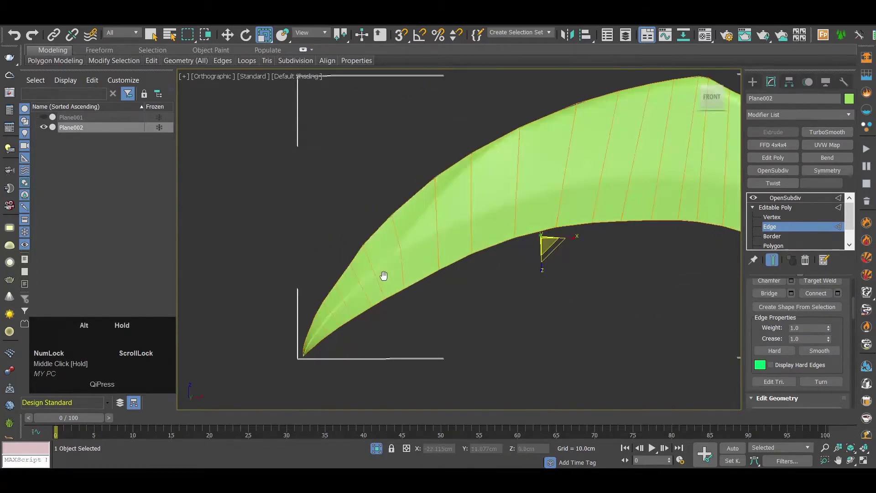
{"action": "scroll", "scroll_direction": "up", "scroll_amount": 3}
{"action": "scroll", "scroll_direction": "down", "scroll_amount": 3}
{"action": "left_click_drag", "start_coordinate": [495, 236], "coordinate": [815, 252]}
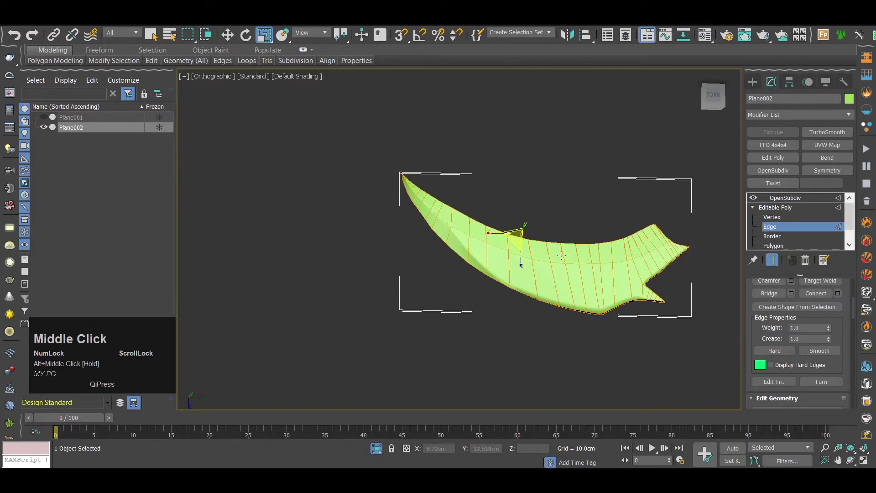
{"action": "left_click", "coordinate": [793, 210]}
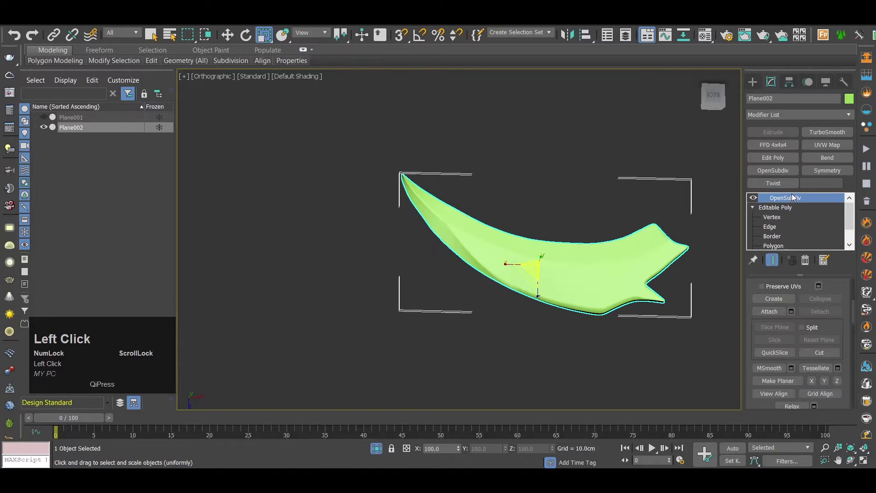
Choose a light grey swatch in the Object Color dialog as the claw's colour
{"action": "left_click_drag", "start_coordinate": [517, 271], "coordinate": [529, 194]}
{"action": "double_click", "coordinate": [529, 193]}
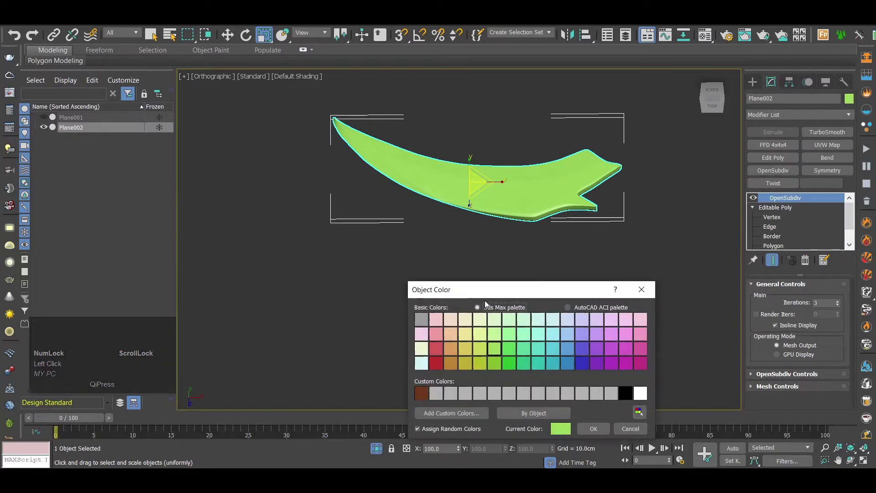
{"action": "left_click", "coordinate": [601, 399]}
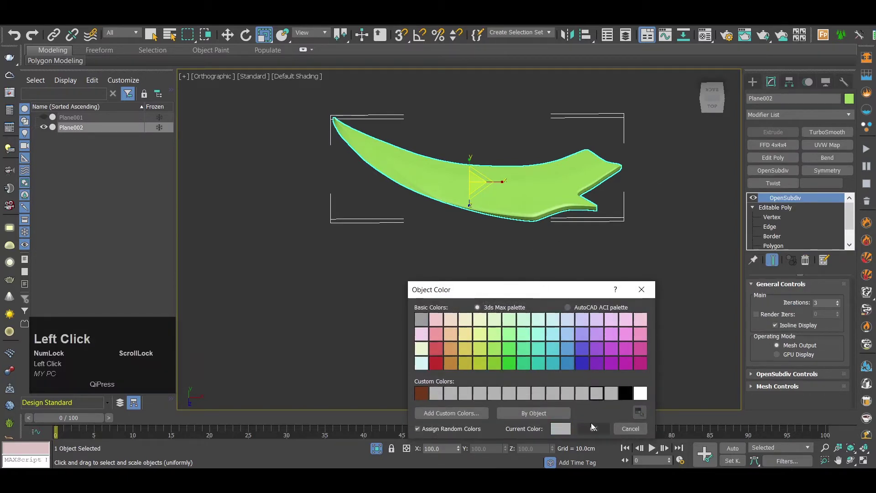
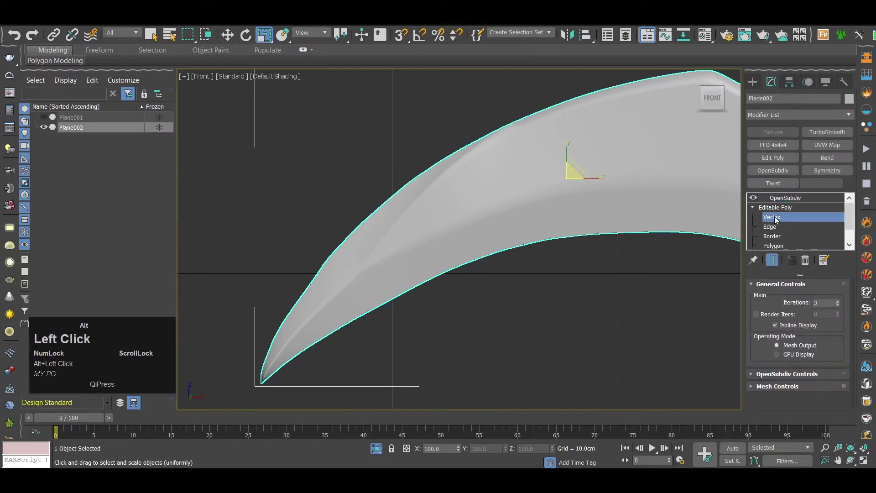
Select a group of vertices along the claw and inspect the narrow tip from above
{"action": "scroll", "scroll_direction": "up", "scroll_amount": 3}
{"action": "left_click_drag", "start_coordinate": [320, 283], "coordinate": [313, 297]}
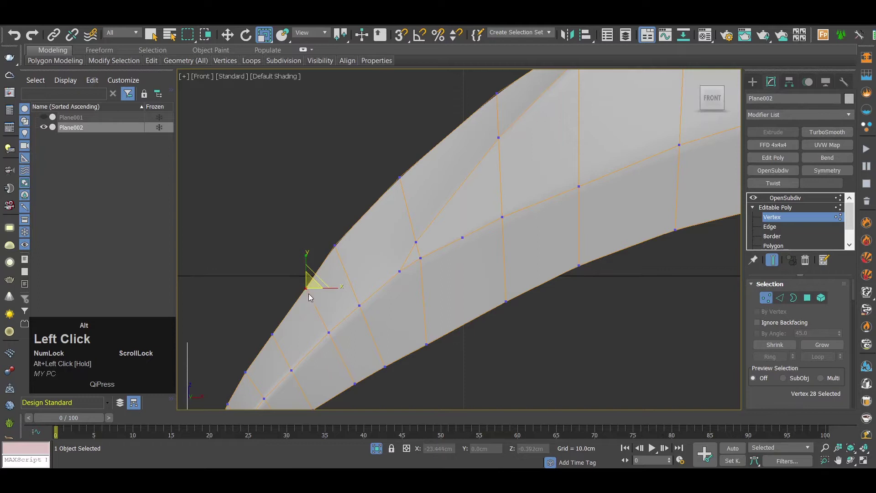
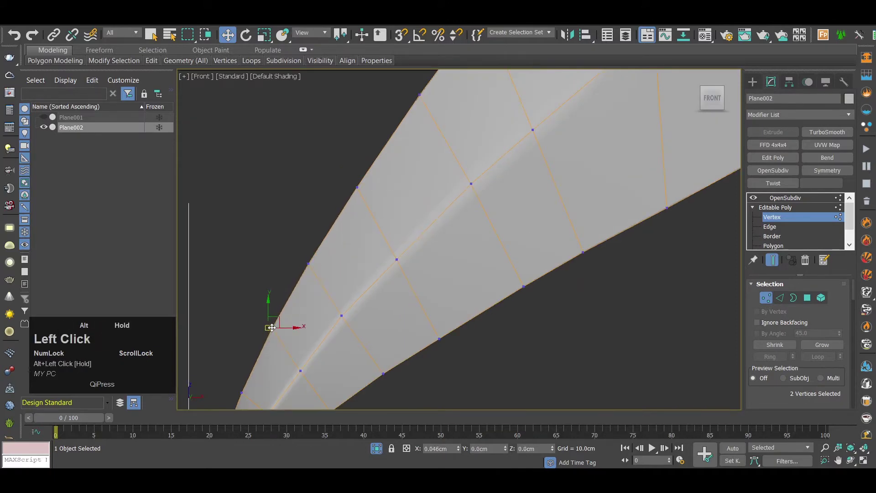
{"action": "scroll", "scroll_direction": "down", "scroll_amount": 3}
{"action": "middle_click", "coordinate": [272, 312]}
{"action": "left_click_drag", "start_coordinate": [285, 307], "coordinate": [377, 292]}
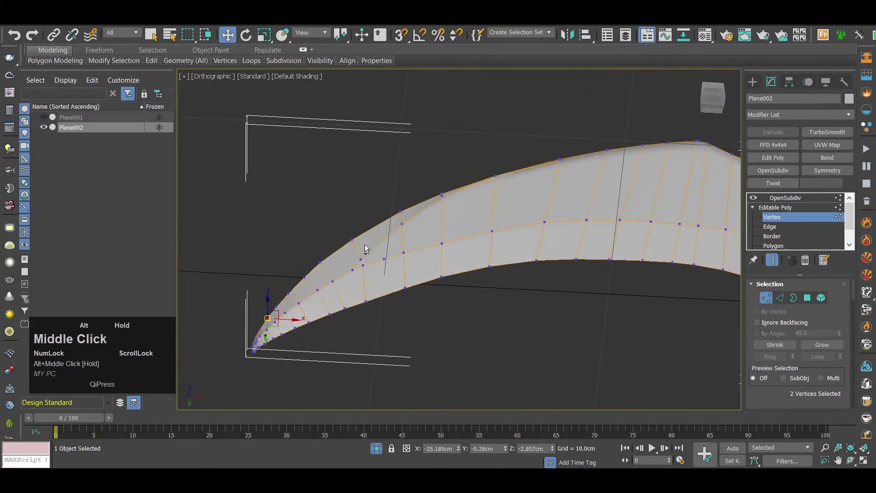
{"action": "scroll", "scroll_direction": "up", "scroll_amount": 3}
{"action": "middle_click", "coordinate": [375, 283]}
{"action": "scroll", "scroll_direction": "down", "scroll_amount": 3}
{"action": "left_click_drag", "start_coordinate": [364, 318], "coordinate": [450, 221]}
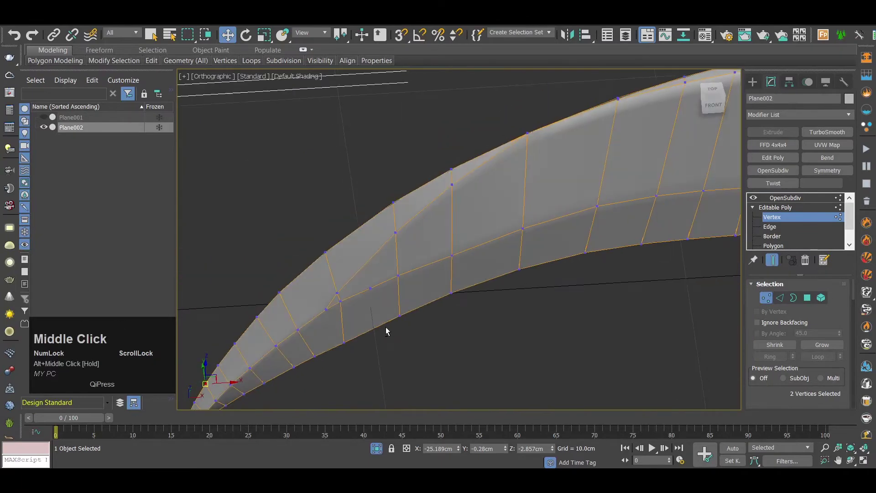
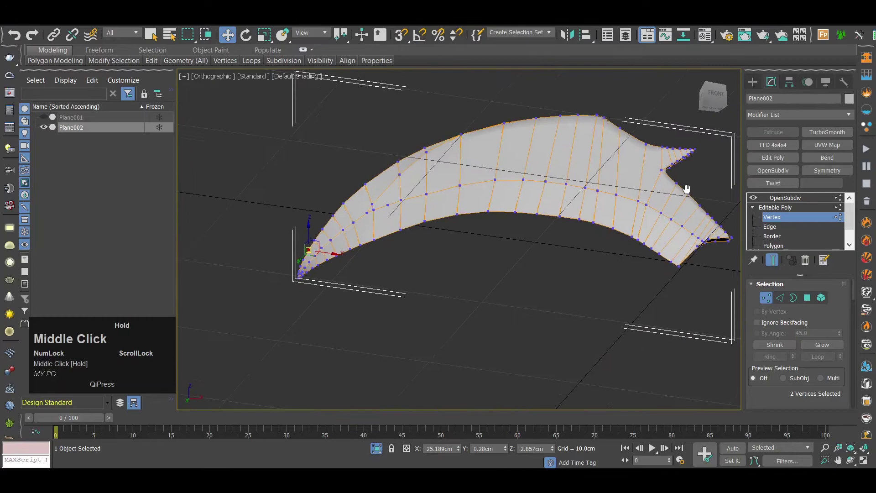
Orbit and pan to bring the claw's forked end into close view
{"action": "scroll", "scroll_direction": "up", "scroll_amount": 3}
{"action": "left_click_drag", "start_coordinate": [437, 211], "coordinate": [458, 240]}
{"action": "middle_click", "coordinate": [458, 241]}
{"action": "scroll", "scroll_direction": "down", "scroll_amount": 3}
{"action": "left_click_drag", "start_coordinate": [458, 216], "coordinate": [596, 265]}
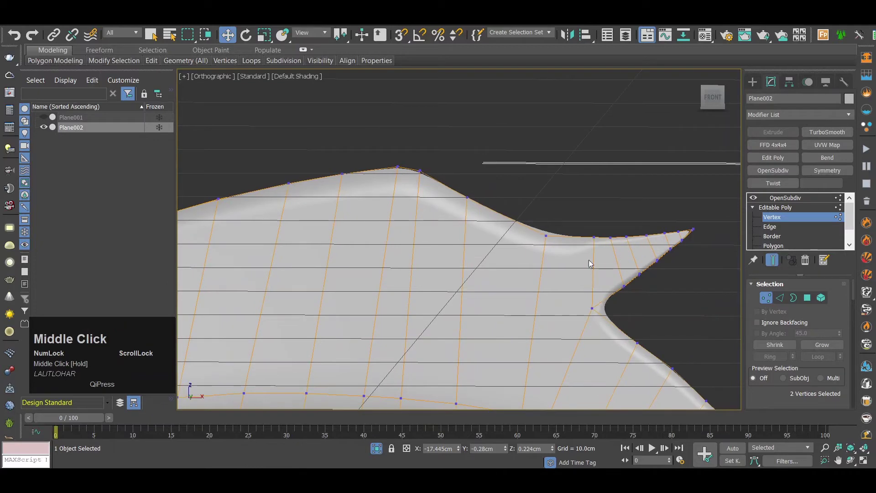
{"action": "scroll", "scroll_direction": "up", "scroll_amount": 3}
{"action": "middle_click", "coordinate": [596, 265]}
{"action": "scroll", "scroll_direction": "down", "scroll_amount": 3}
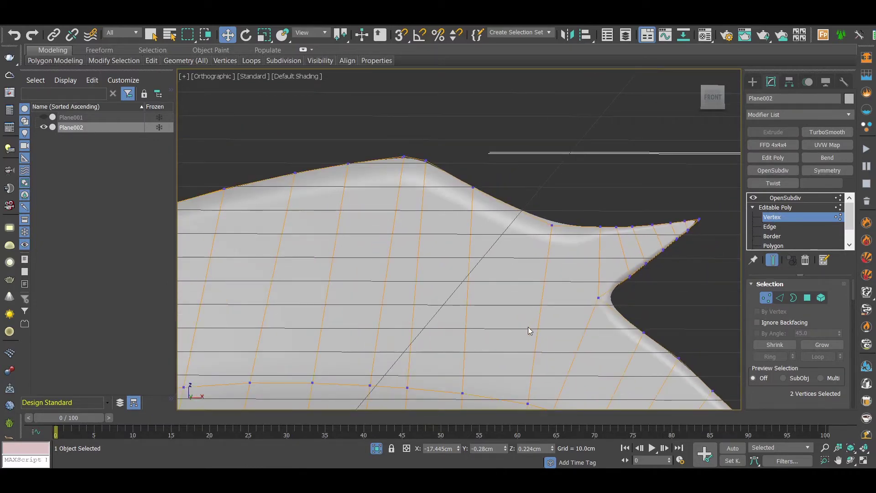
{"action": "scroll", "scroll_direction": "down", "scroll_amount": 3}
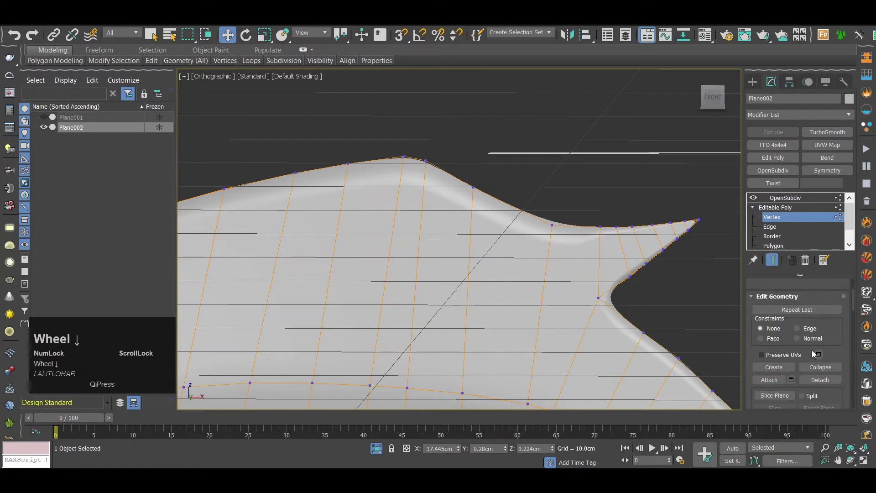
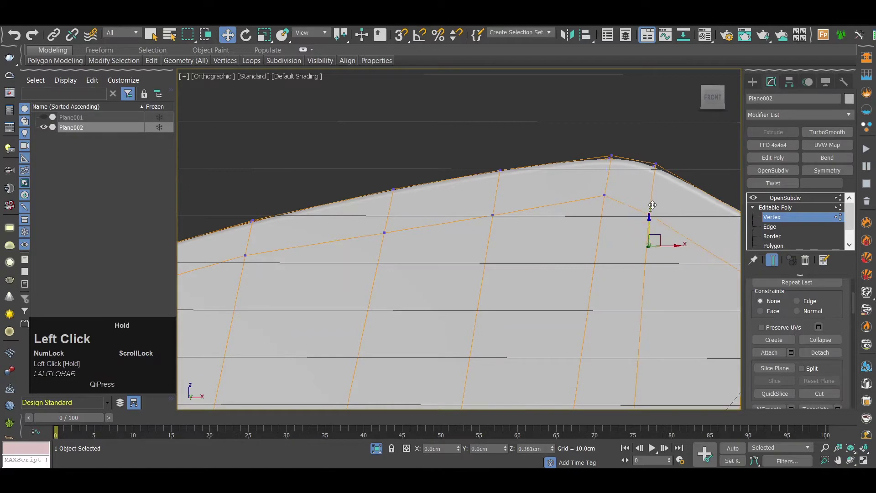
Switch to Front view and nudge a vertex along the claw's upper border near the tip
{"action": "scroll", "scroll_direction": "down", "scroll_amount": 3}
{"action": "middle_click", "coordinate": [639, 226]}
{"action": "key", "text": "f"}
{"action": "scroll", "scroll_direction": "up", "scroll_amount": 3}
{"action": "left_click_drag", "start_coordinate": [465, 231], "coordinate": [490, 191]}
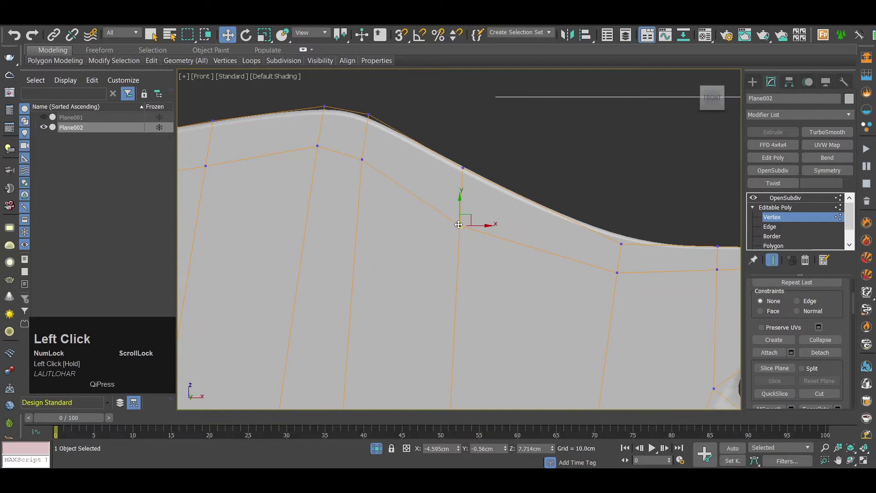
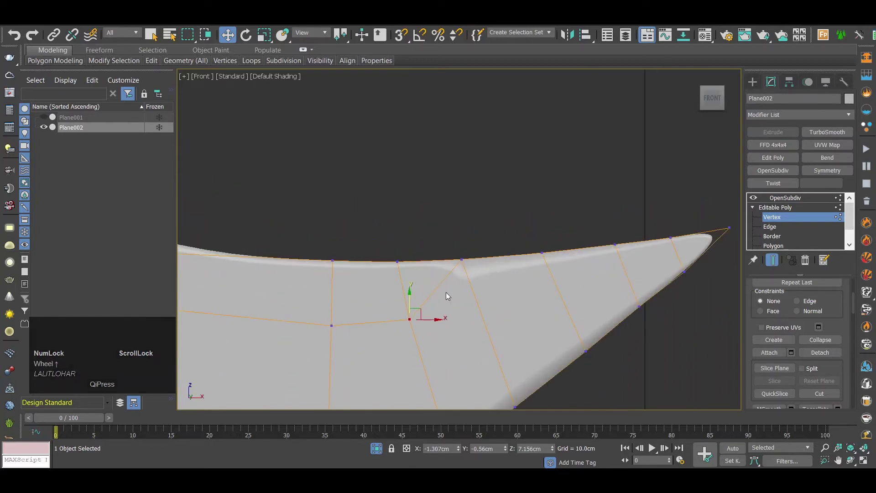
Clear the edge selection with Backspace and return to Vertex level for point adjustments
{"action": "key", "text": "2"}
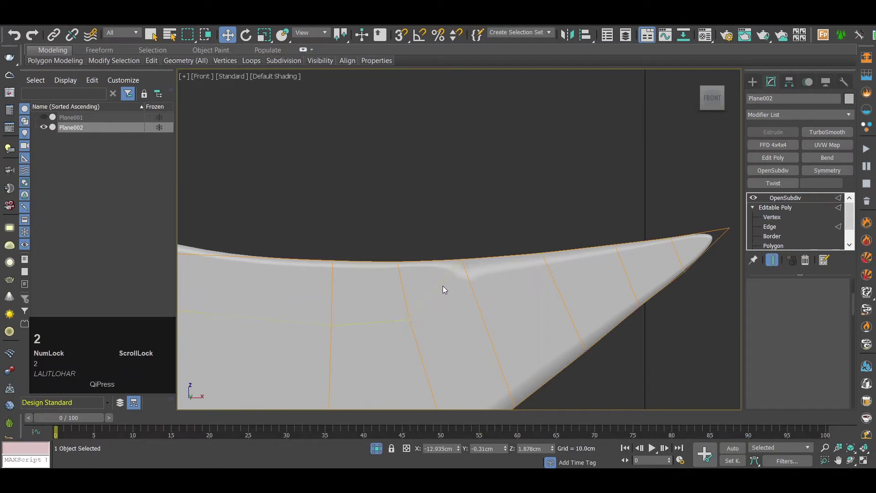
{"action": "key", "text": "2"}
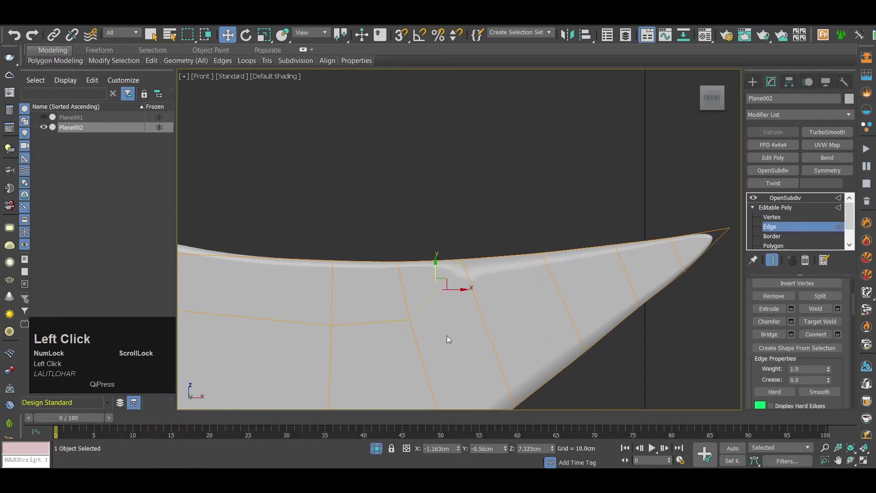
{"action": "key", "text": "BackSpace"}
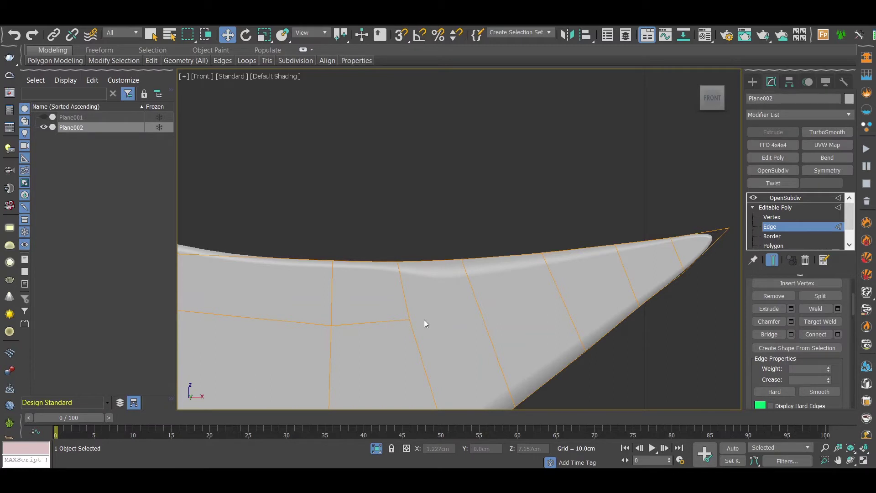
{"action": "key", "text": "1"}
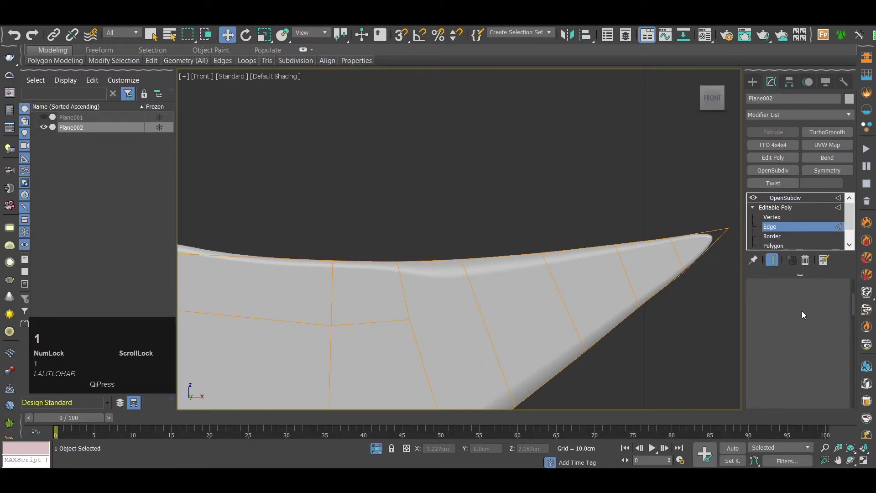
{"action": "scroll", "scroll_direction": "down", "scroll_amount": 3}
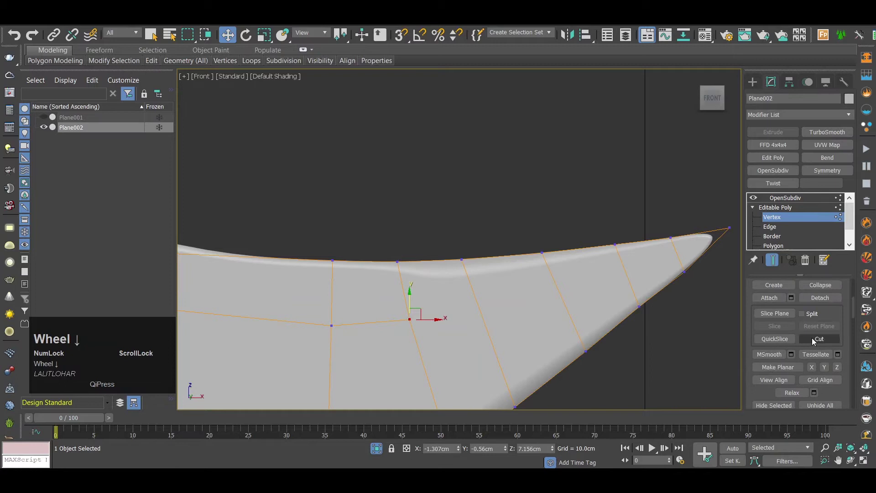
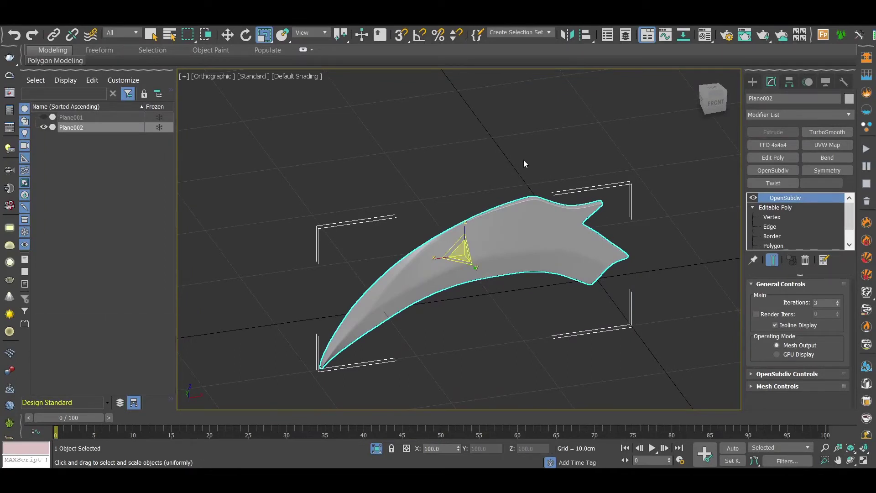
With Affect Pivot Only enabled, center the claw's pivot to the object
{"action": "left_click", "coordinate": [787, 82]}
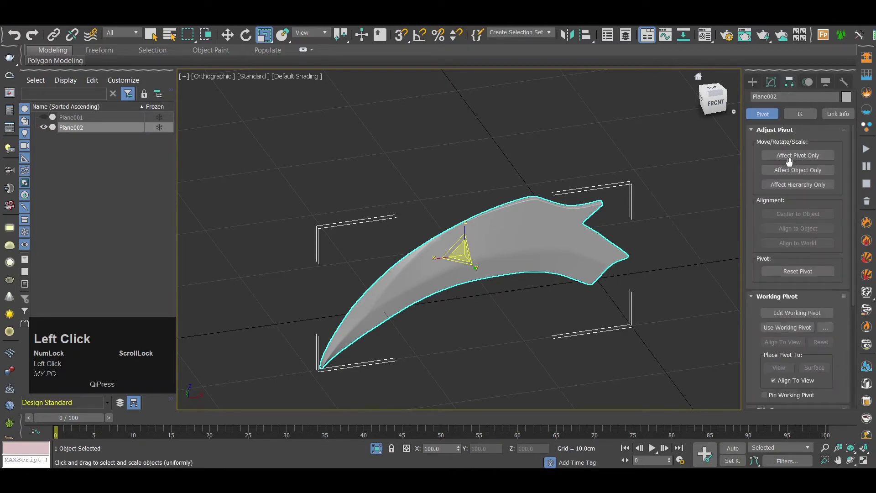
{"action": "left_click", "coordinate": [815, 157]}
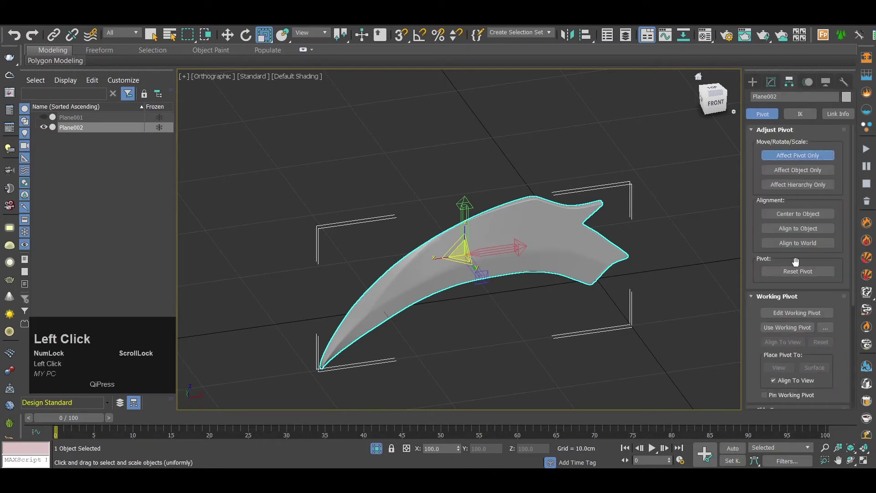
{"action": "left_click", "coordinate": [817, 216]}
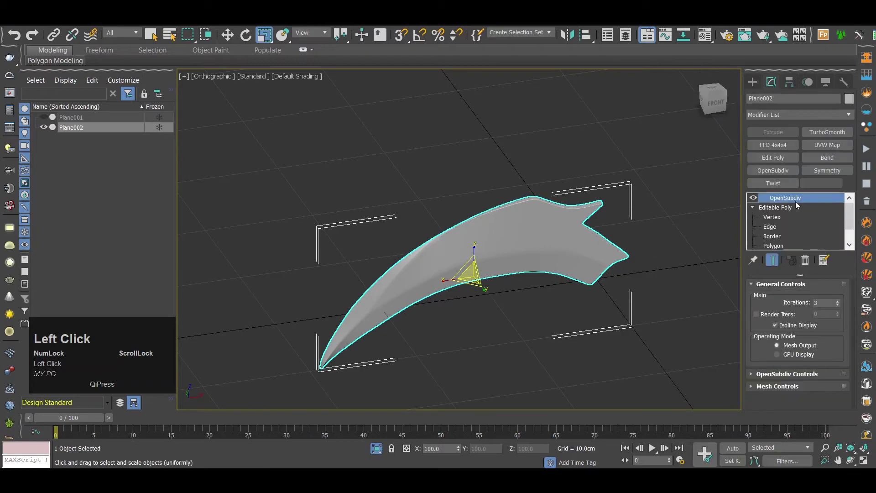
Add a Symmetry modifier to the claw and set its Mirror Axis to Y
{"action": "left_click", "coordinate": [829, 172]}
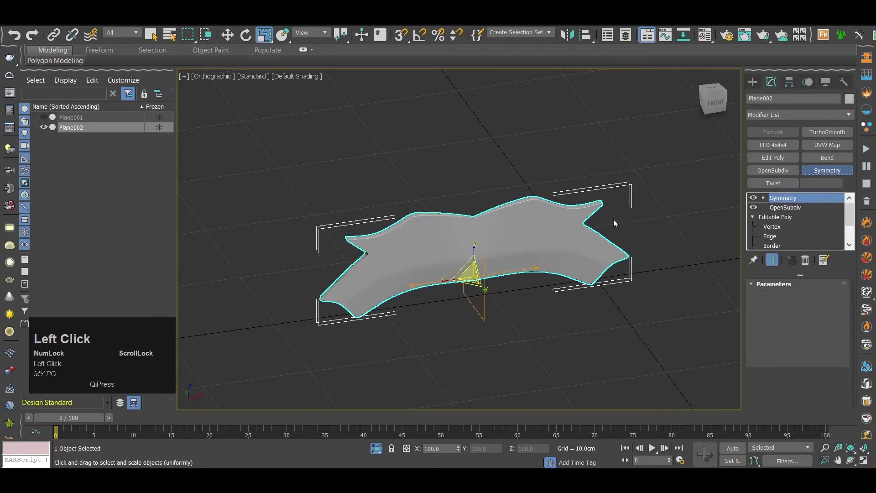
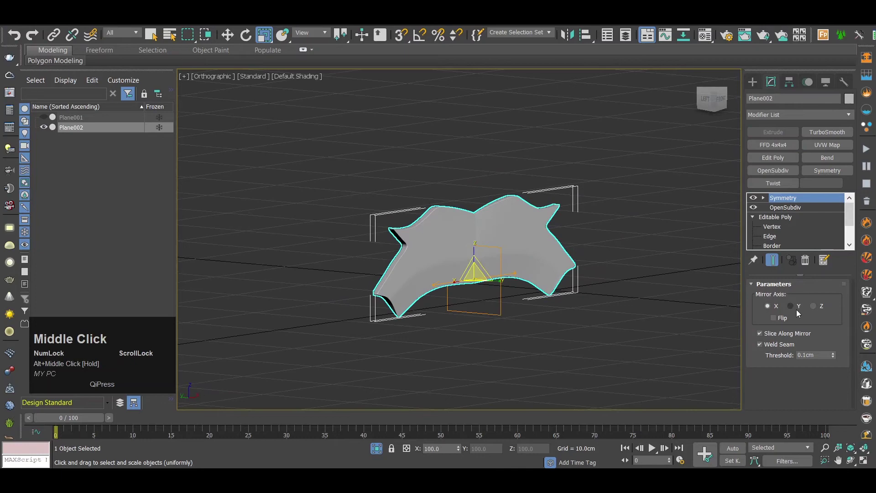
{"action": "left_click", "coordinate": [801, 313]}
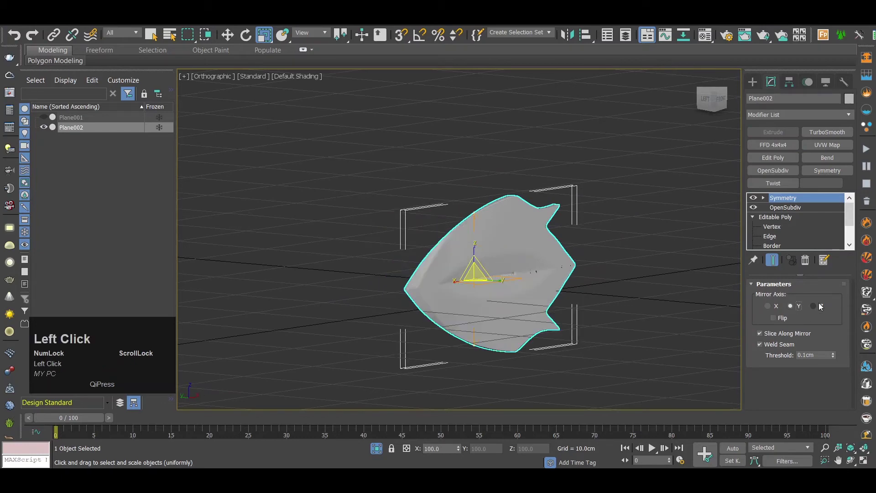
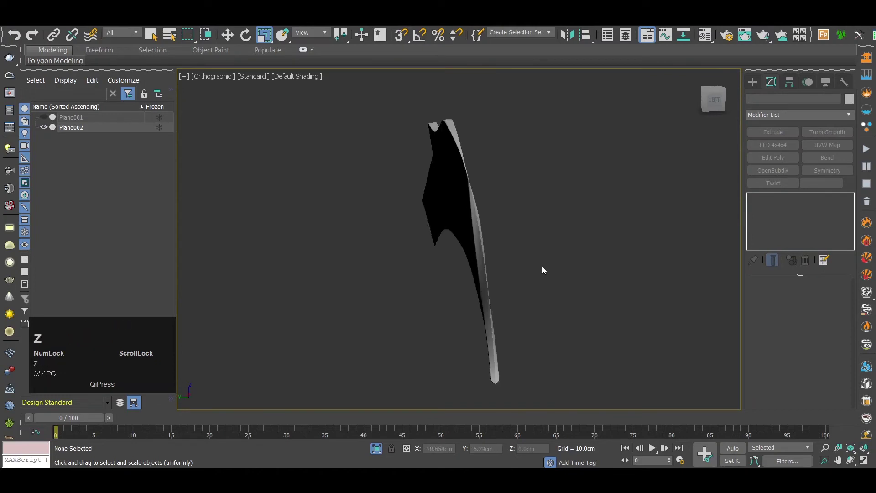
Orbit the view to see the mirrored claw edge-on before selecting the tip vertices
{"action": "left_click_drag", "start_coordinate": [544, 268], "coordinate": [415, 223]}
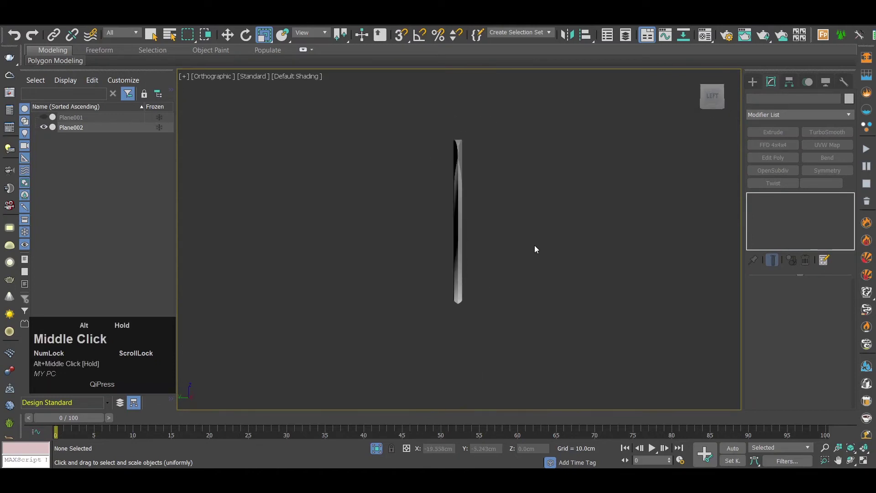
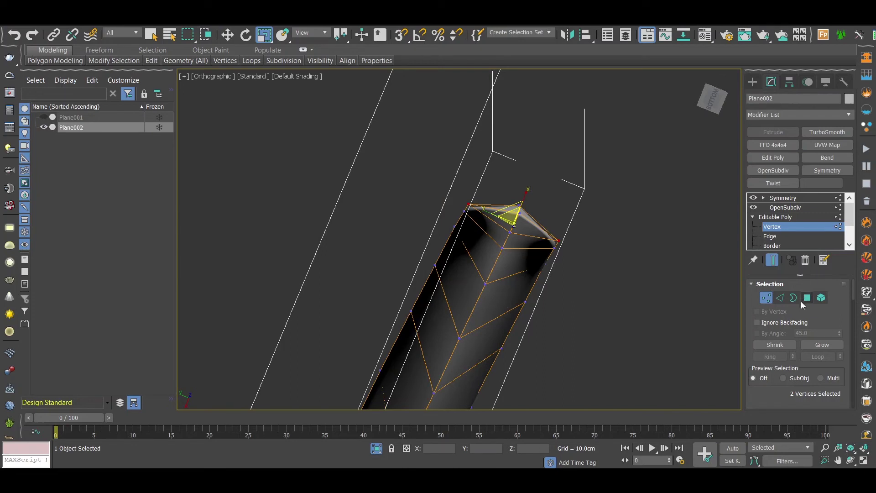
Enable Use Soft Selection for the claw's tip vertices in the Modify panel
{"action": "scroll", "scroll_direction": "down", "scroll_amount": 3}
{"action": "scroll", "scroll_direction": "down", "scroll_amount": 3}
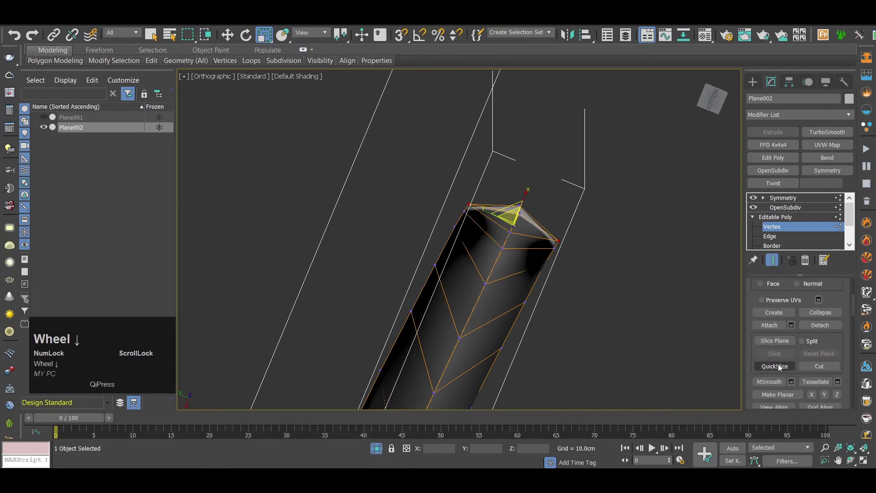
{"action": "scroll", "scroll_direction": "down", "scroll_amount": 3}
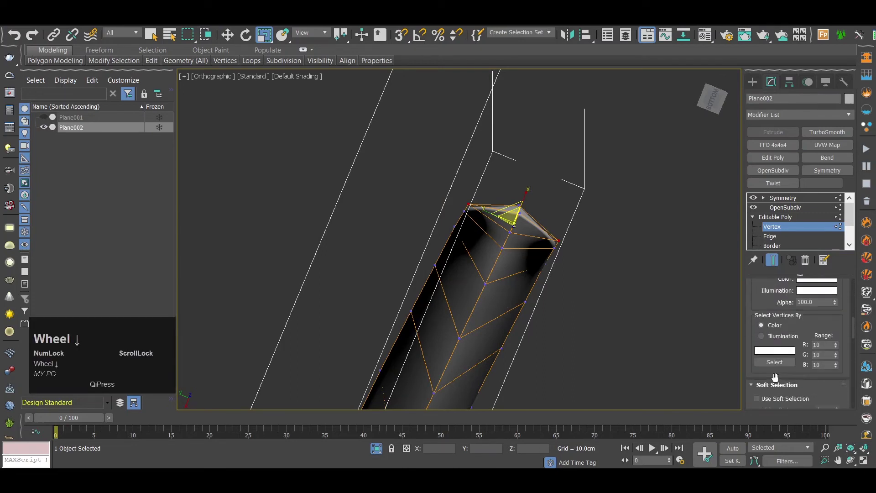
{"action": "scroll", "scroll_direction": "up", "scroll_amount": 3}
{"action": "left_click", "coordinate": [765, 347]}
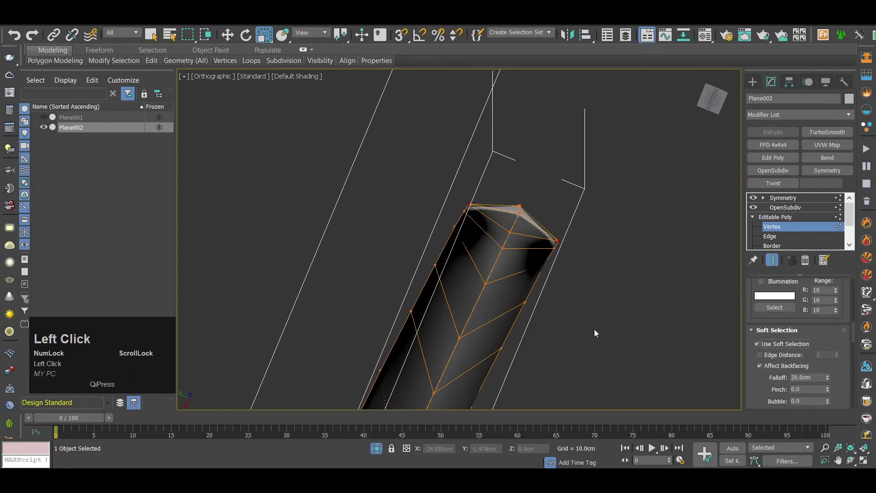
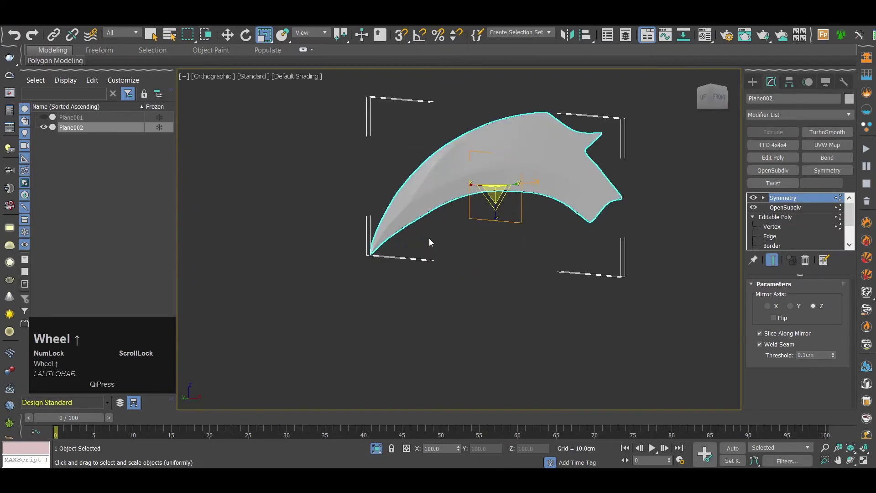
With Symmetry and OpenSubdiv hidden, move the tip vertices to reshape the raw cage point
{"action": "scroll", "scroll_direction": "up", "scroll_amount": 3}
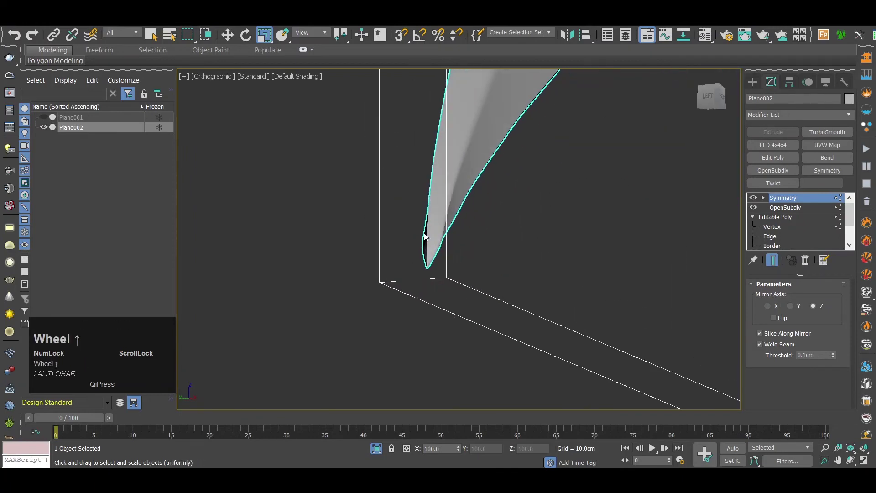
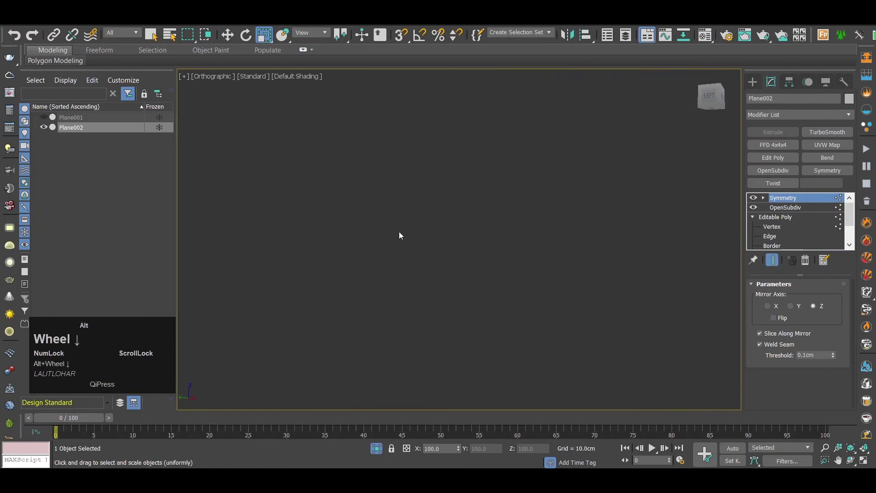
{"action": "middle_click", "coordinate": [366, 261]}
{"action": "scroll", "scroll_direction": "up", "scroll_amount": 3}
{"action": "left_click", "coordinate": [777, 242]}
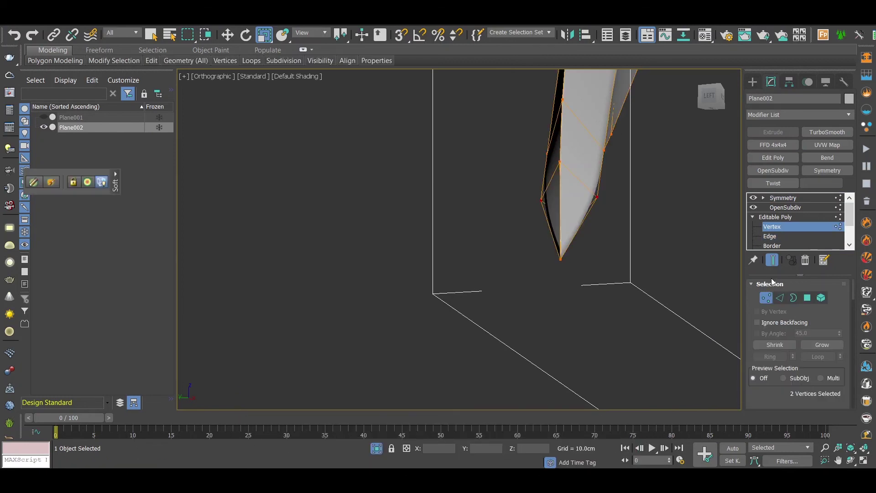
{"action": "left_click", "coordinate": [756, 208]}
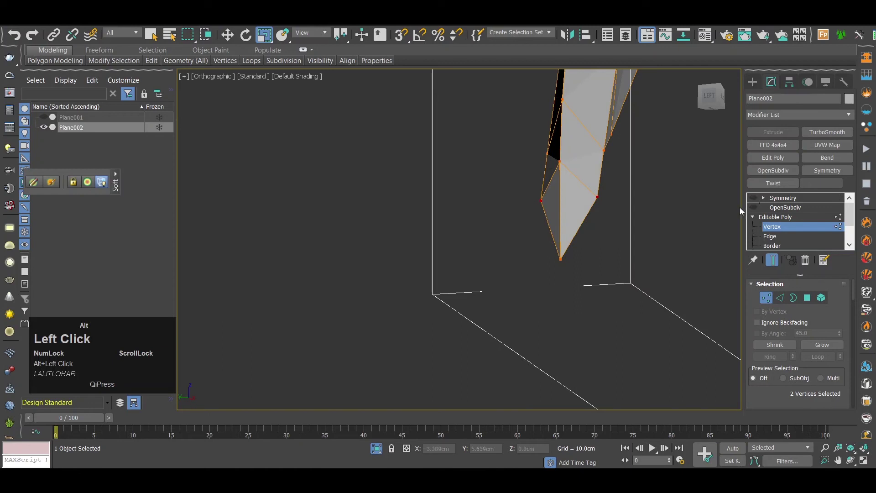
{"action": "left_click_drag", "start_coordinate": [619, 217], "coordinate": [343, 289]}
{"action": "scroll", "scroll_direction": "up", "scroll_amount": 3}
{"action": "left_click", "coordinate": [327, 241]}
{"action": "middle_click", "coordinate": [296, 262]}
{"action": "scroll", "scroll_direction": "down", "scroll_amount": 3}
{"action": "middle_click", "coordinate": [340, 284]}
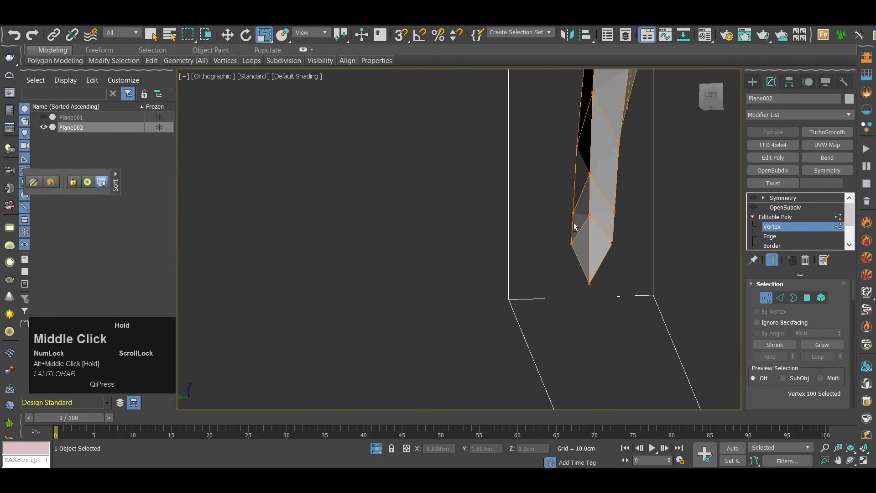
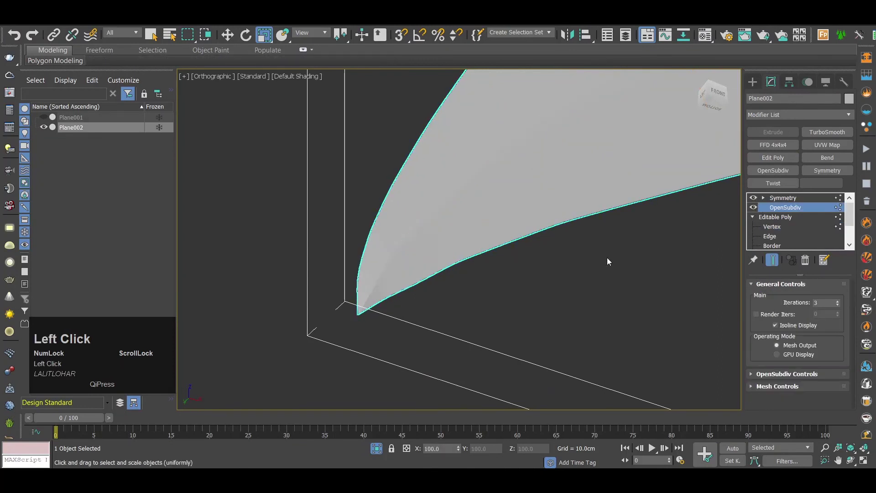
Restore smoothing and mirroring and inspect the refined tip on the whole claw
{"action": "left_click", "coordinate": [643, 266]}
{"action": "scroll", "scroll_direction": "down", "scroll_amount": 3}
{"action": "middle_click", "coordinate": [645, 267]}
{"action": "scroll", "scroll_direction": "up", "scroll_amount": 3}
{"action": "middle_click", "coordinate": [642, 275]}
{"action": "scroll", "scroll_direction": "up", "scroll_amount": 3}
{"action": "middle_click", "coordinate": [647, 280]}
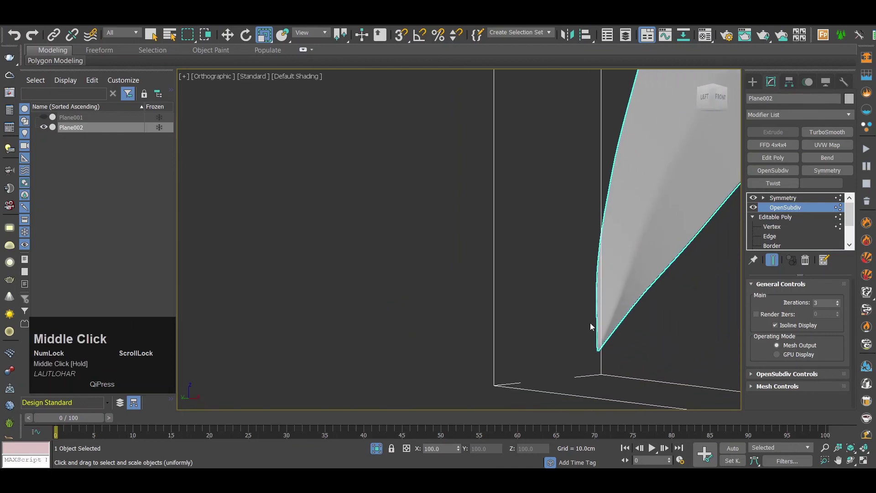